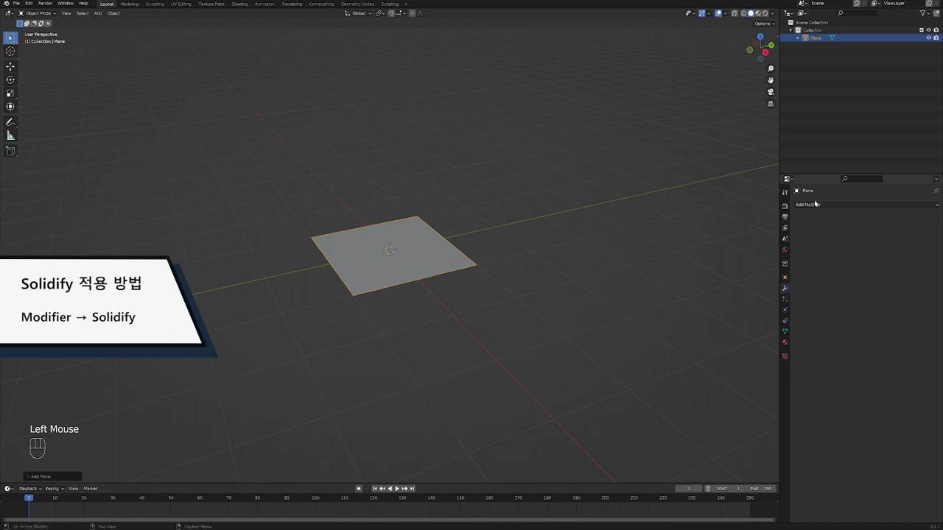
- Add a Solidify modifier to the selected plane, giving it a thin 0.01 m default thickness
left_click_drag(826, 204, 457, 307)
scroll("up", 3)
left_click_drag(457, 308, 904, 217)
scroll("up", 3)
left_click(904, 217)
scroll("up", 3)
middle_click(904, 217)
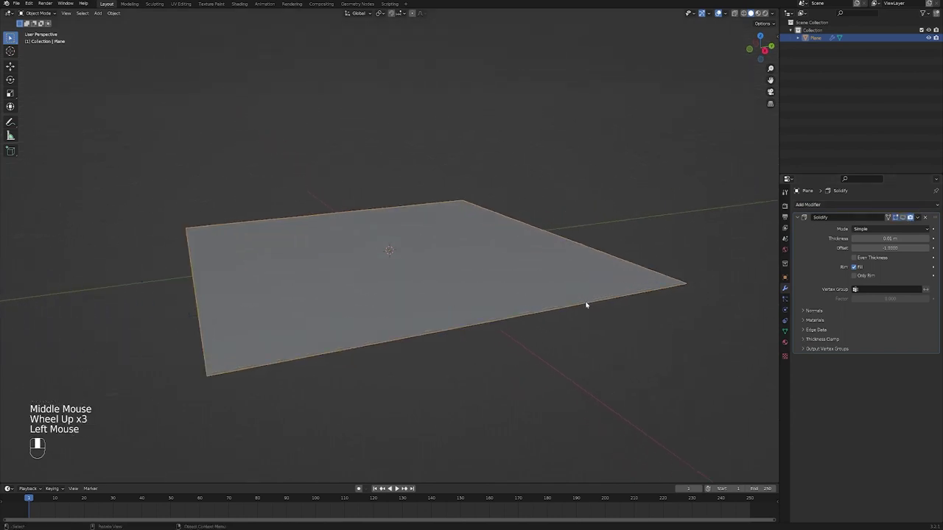
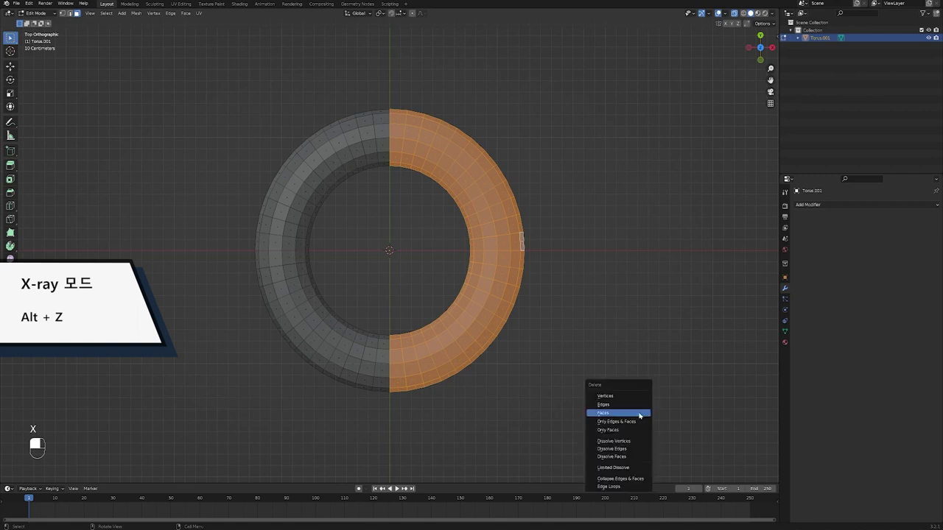
- Delete the selected faces so half the torus is gone, then leave Edit Mode
key("Tab")
middle_click(539, 397)
left_click_drag(490, 329, 370, 298)
key("alt+z")
middle_click(474, 331)
middle_click(373, 298)
- Orbit and zoom around the remaining open half-ring to inspect it
scroll("up", 3)
left_click_drag(429, 277, 429, 267)
middle_click(429, 277)
scroll("up", 3)
middle_click(497, 249)
left_click_drag(497, 249, 412, 291)
scroll("down", 3)
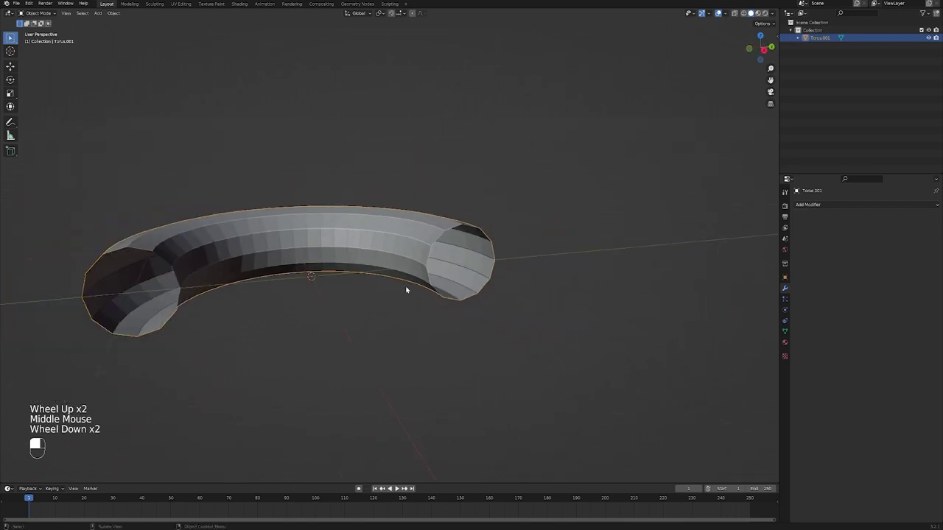
- Bring up the modifier list for the half-ring, with Screw among the options
left_click(813, 204)
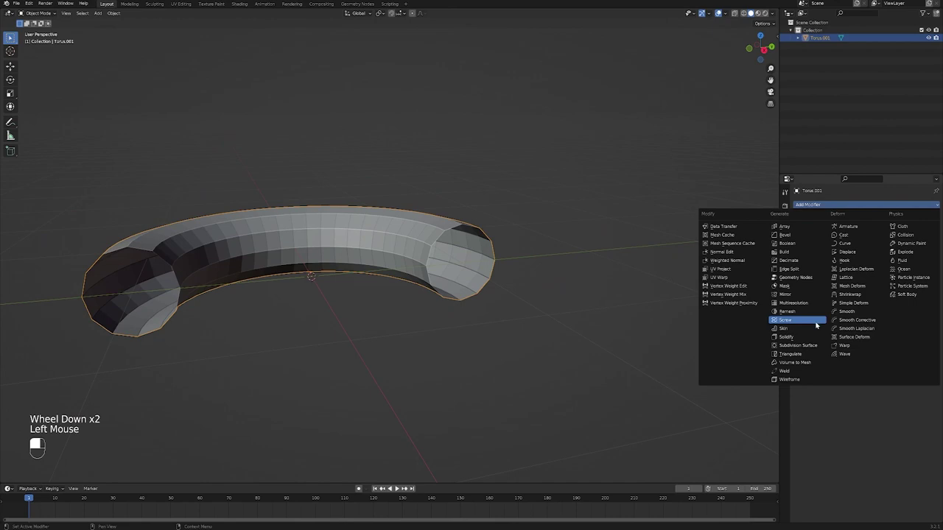
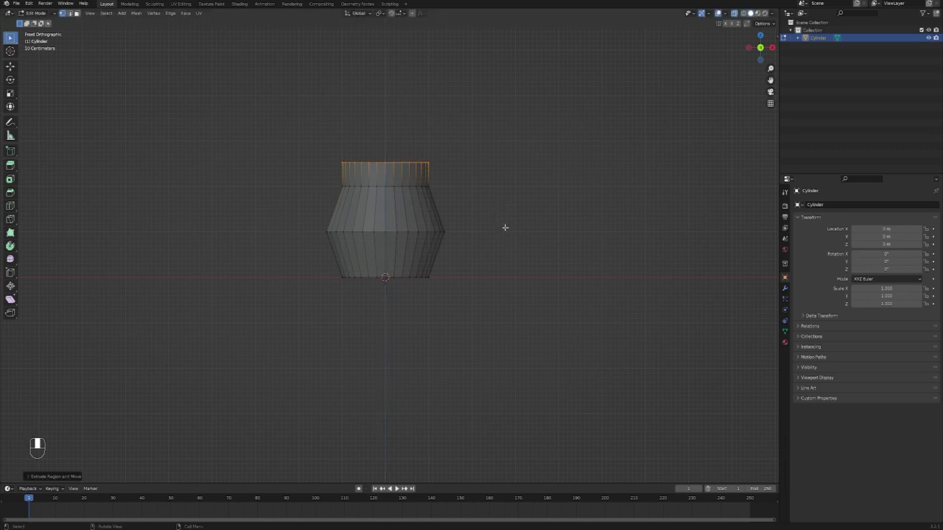
- Extrude the top loop into a flared lip and smooth the vase with a Subdivision Surface modifier
key("e")
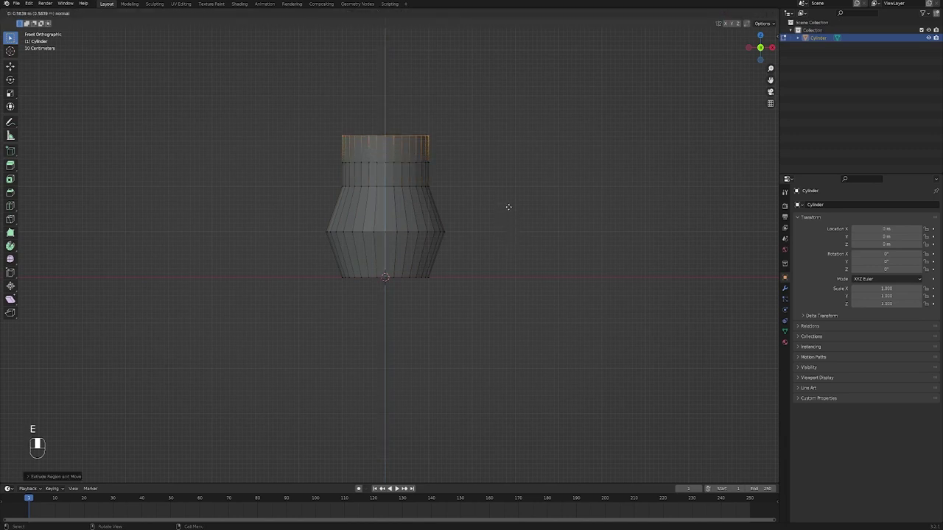
key("s")
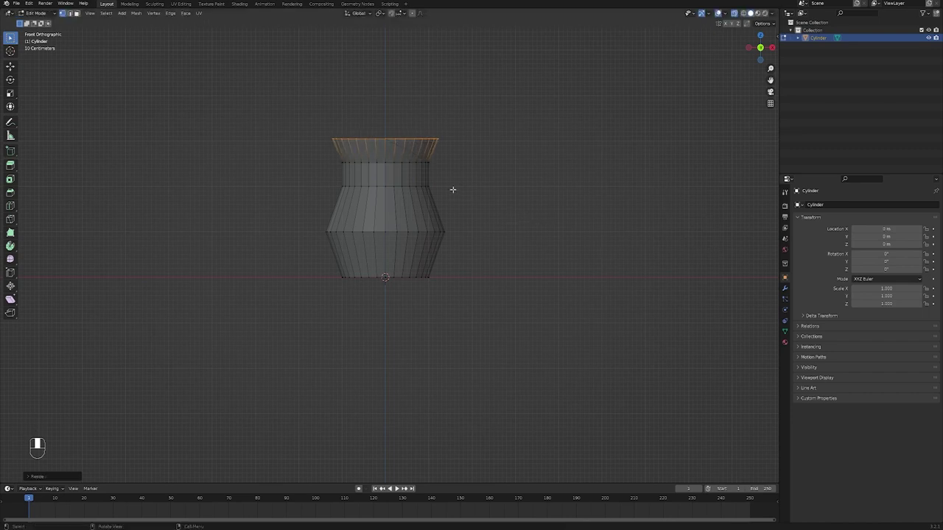
key("Tab")
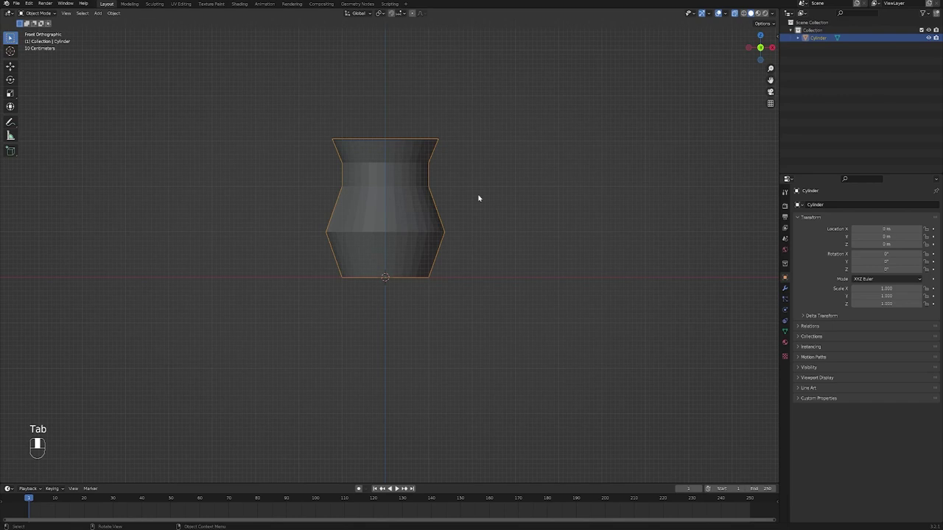
key("alt+z")
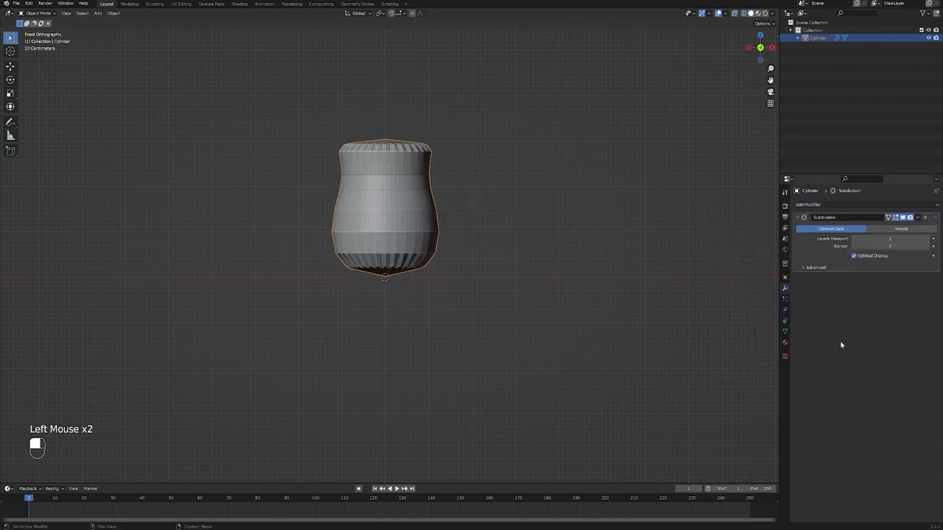
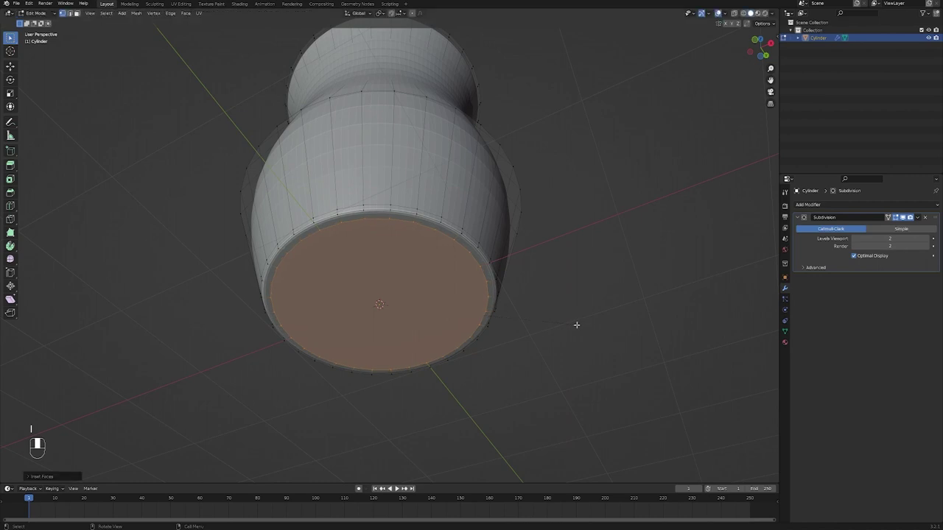
- Inset the vase's bottom face to form a rim around a flat base
key("Tab")
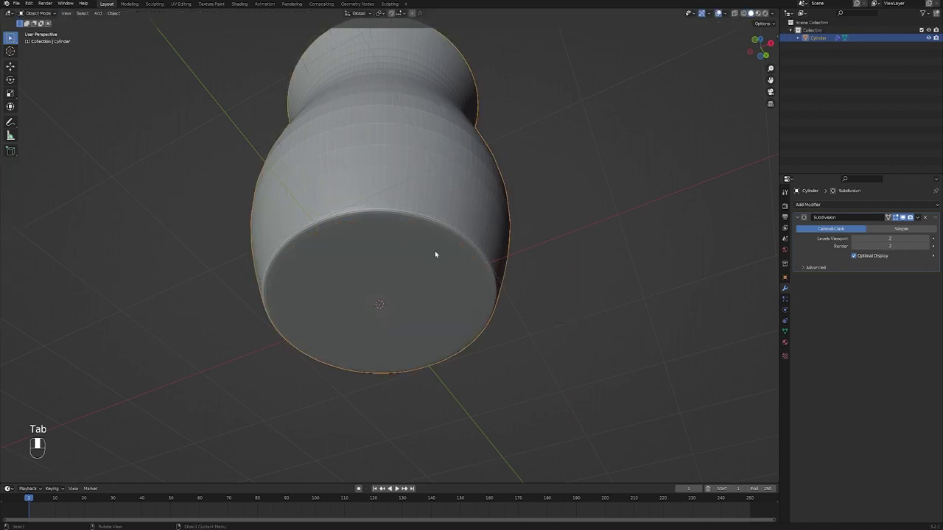
key("Tab")
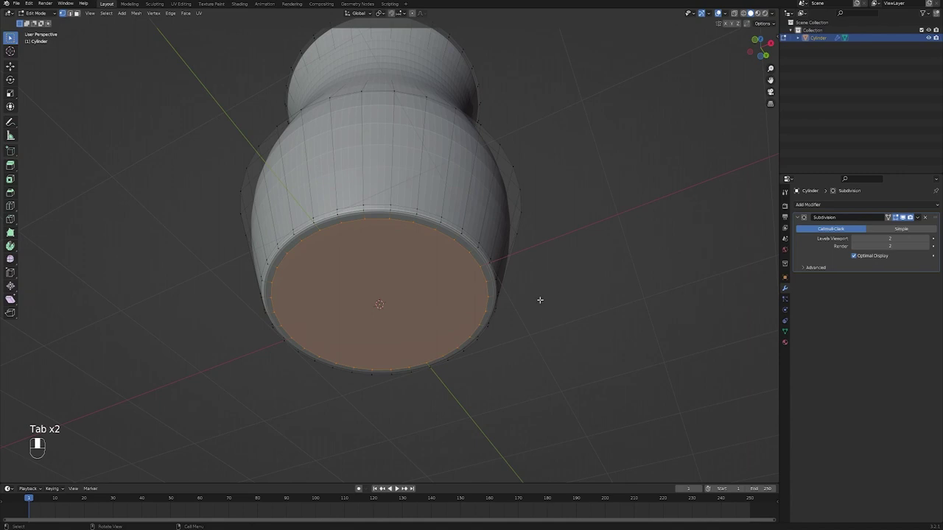
key("e")
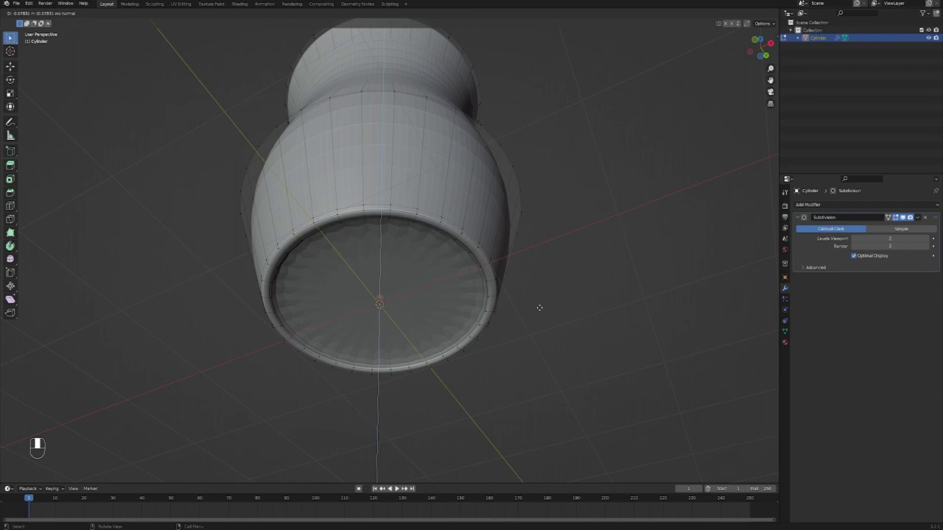
key("Tab")
- Slide the inner base loop toward the rim and view the recessed base in Object Mode
key("Tab")
left_click(906, 216)
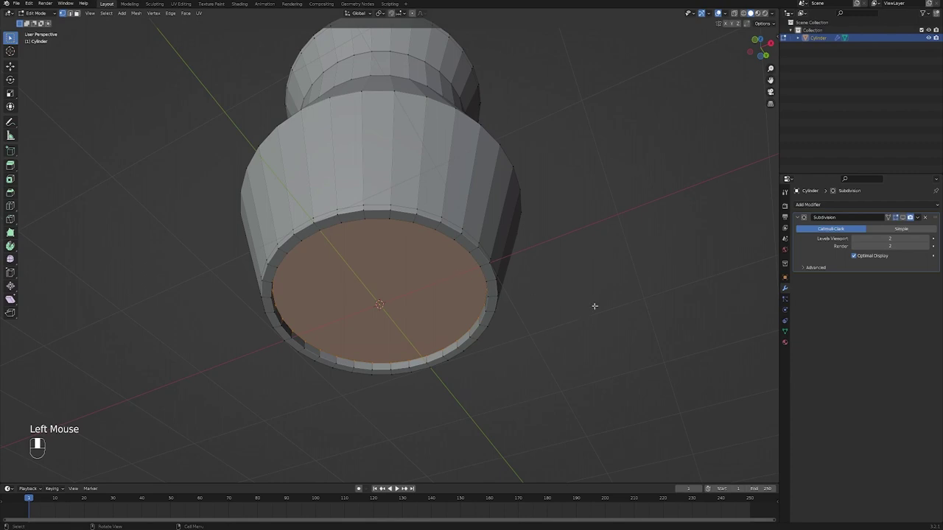
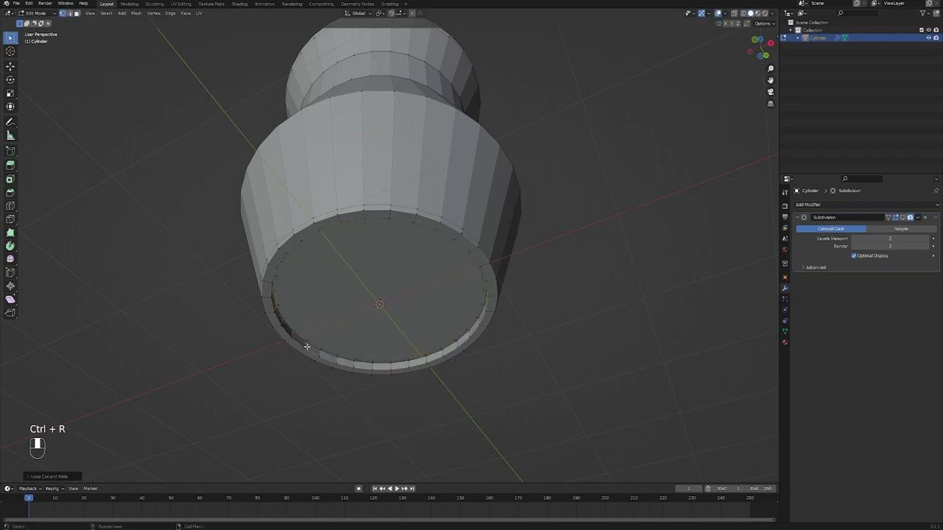
key("ctrl+r")
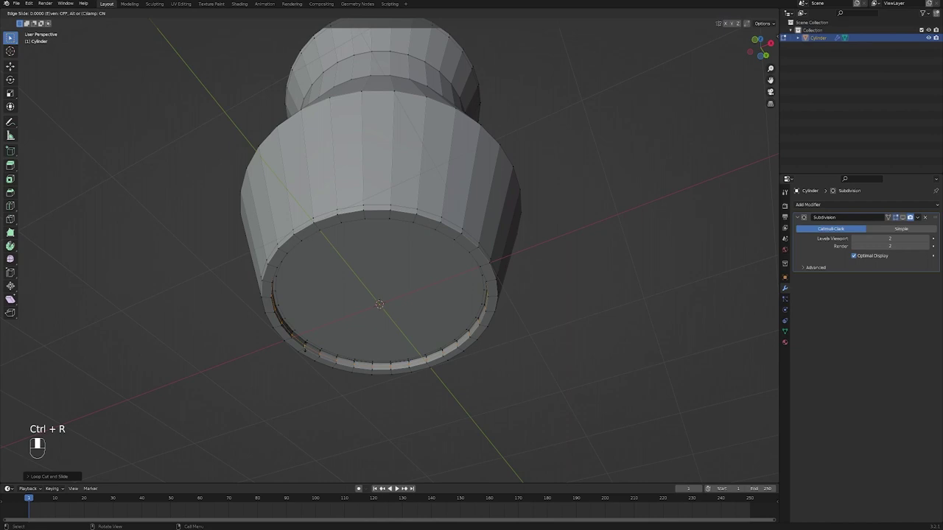
key("Tab")
left_click(903, 218)
middle_click(313, 337)
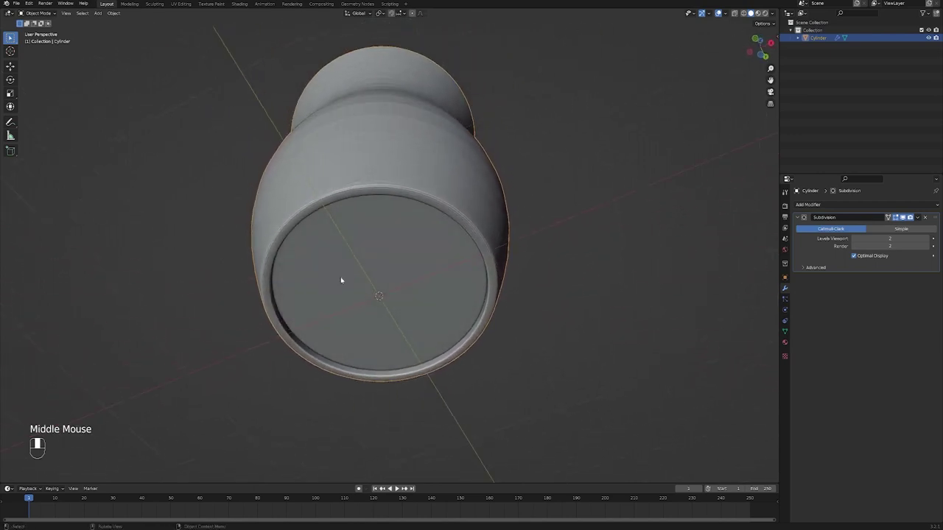
left_click_drag(378, 269, 438, 247)
scroll("down", 3)
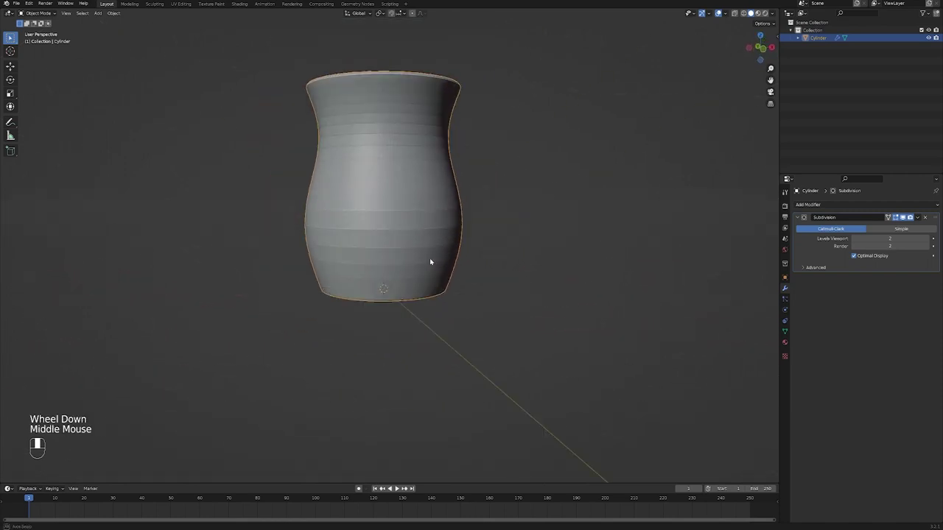
key("KP_1")
key("Tab")
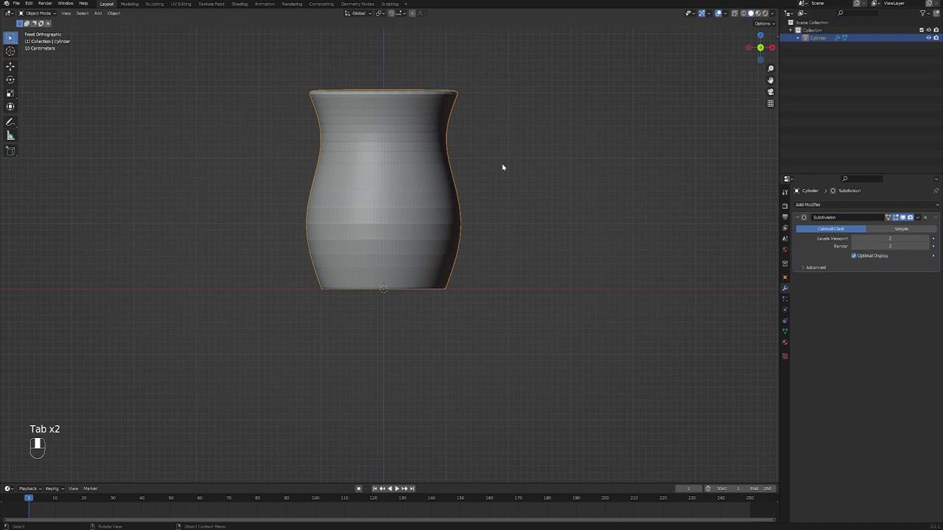
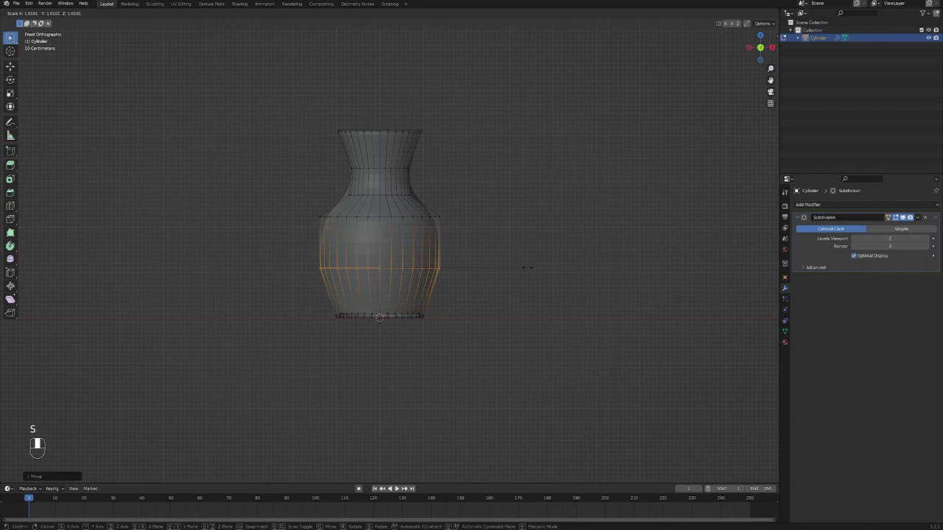
- Back in Object Mode, set the vase to Shade Smooth and deselect it
key("Tab")
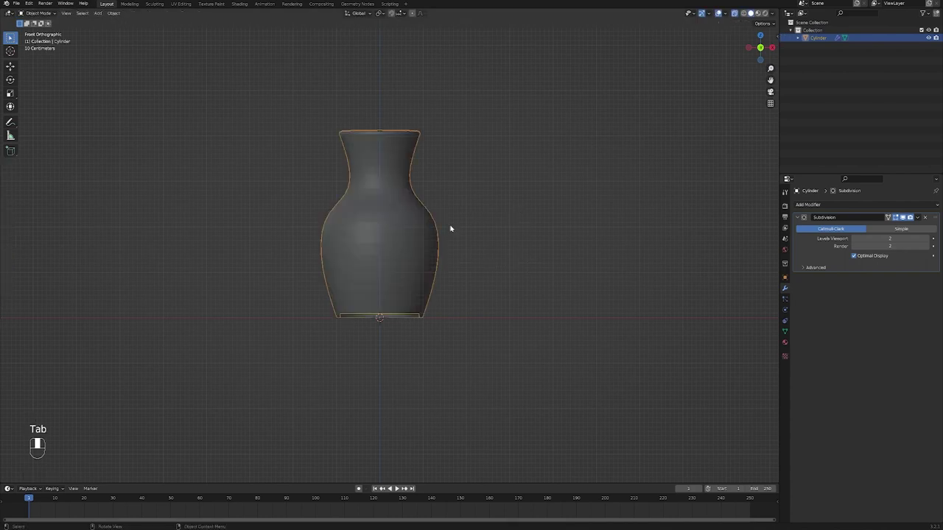
key("alt+z")
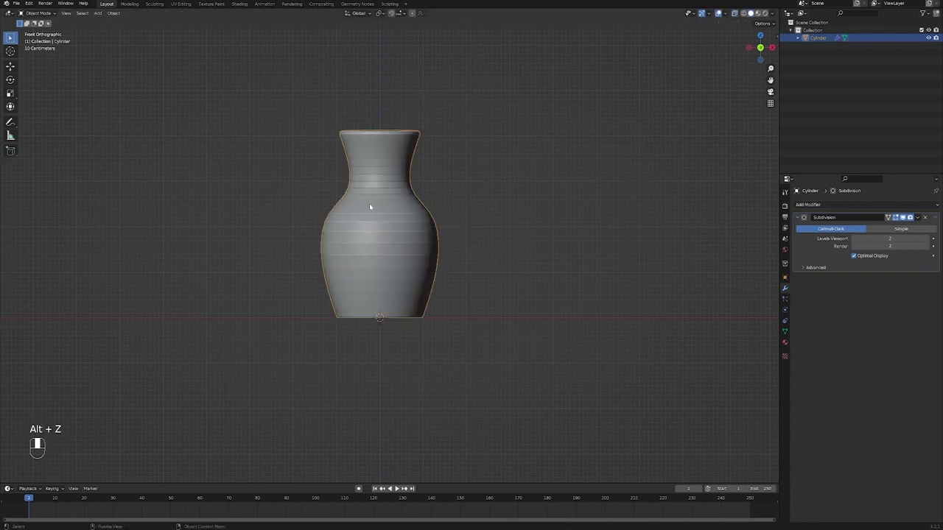
right_click(362, 189)
left_click_drag(530, 229, 450, 236)
middle_click(492, 223)
key("KP_1")
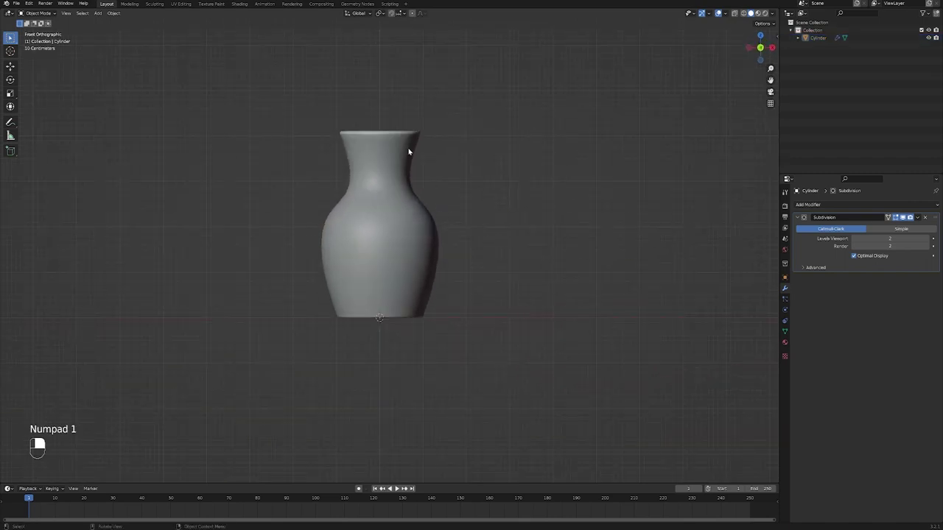
- Orbit the vase to inspect its top, underside and open bottom
left_click_drag(465, 169, 421, 198)
middle_click(422, 173)
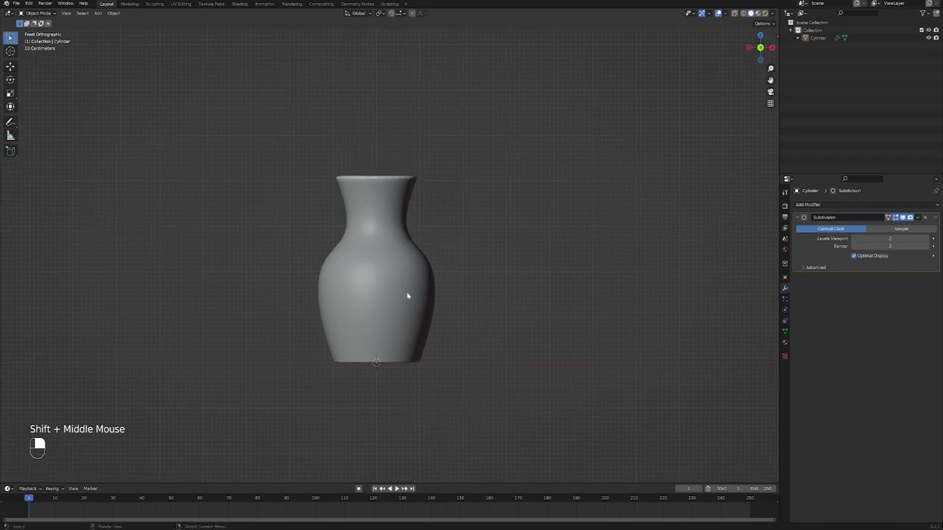
middle_click(416, 205)
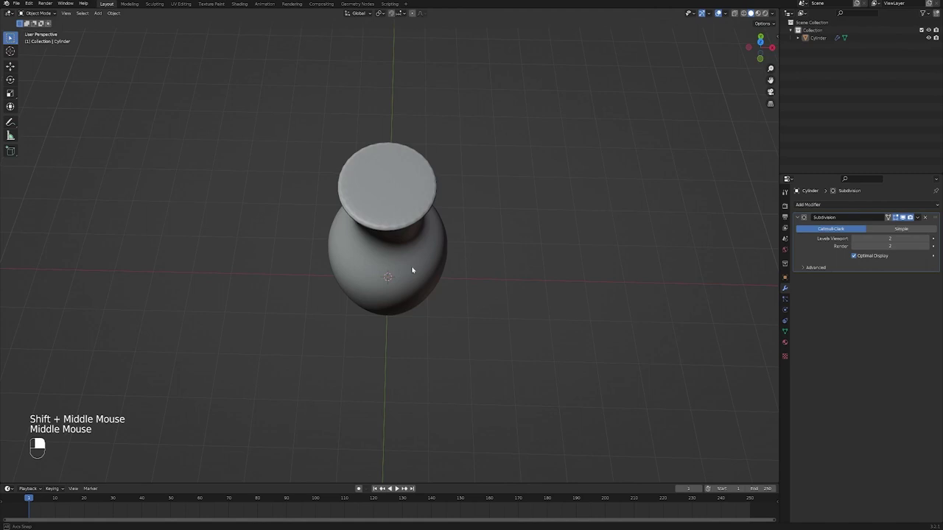
middle_click(433, 322)
middle_click(425, 237)
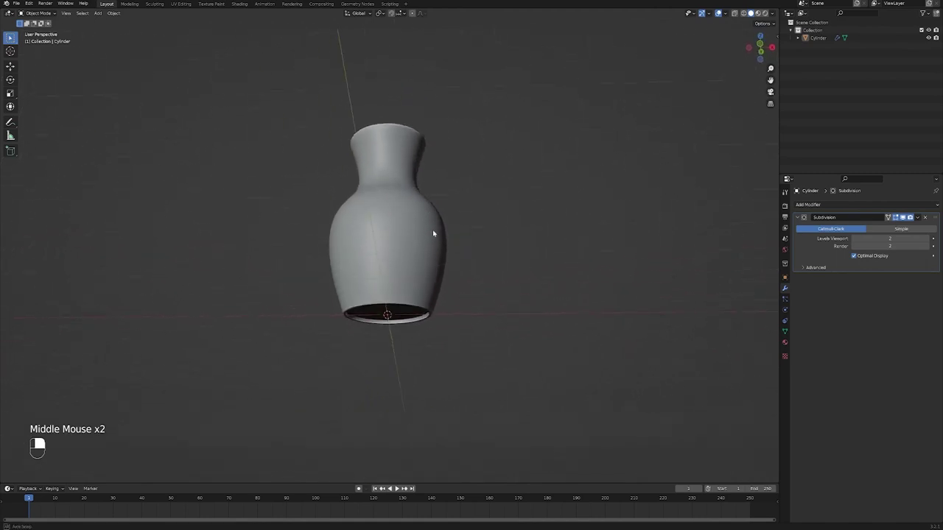
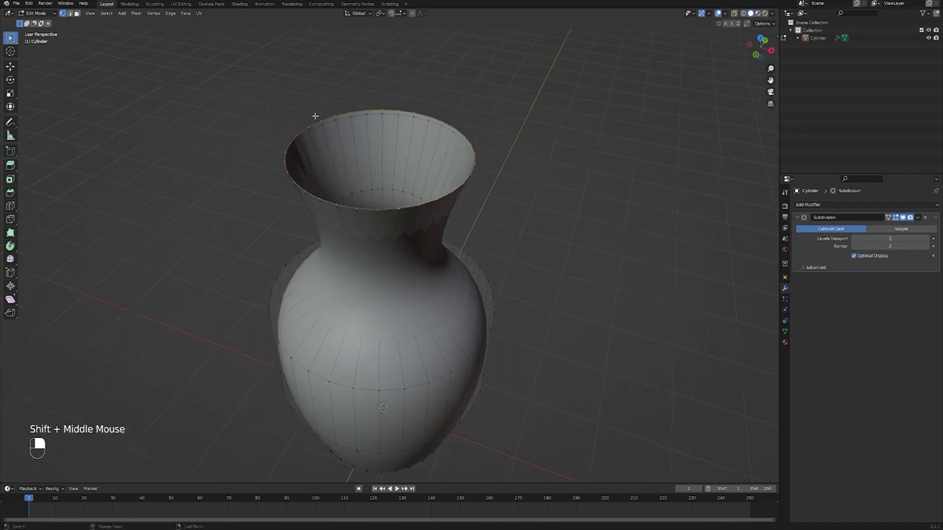
- Add a Solidify modifier above Subdivision so the vase walls gain about 0.11 m thickness
key("Tab")
middle_click(406, 248)
left_click(415, 287)
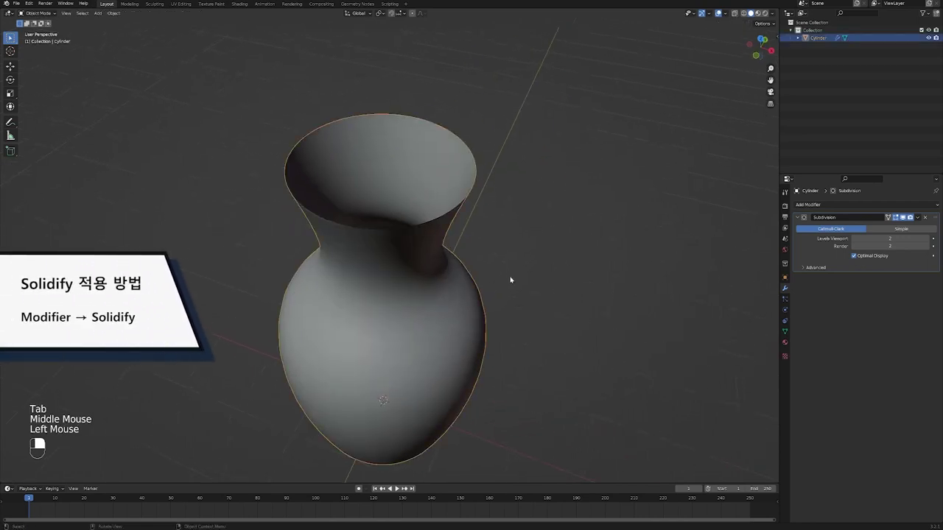
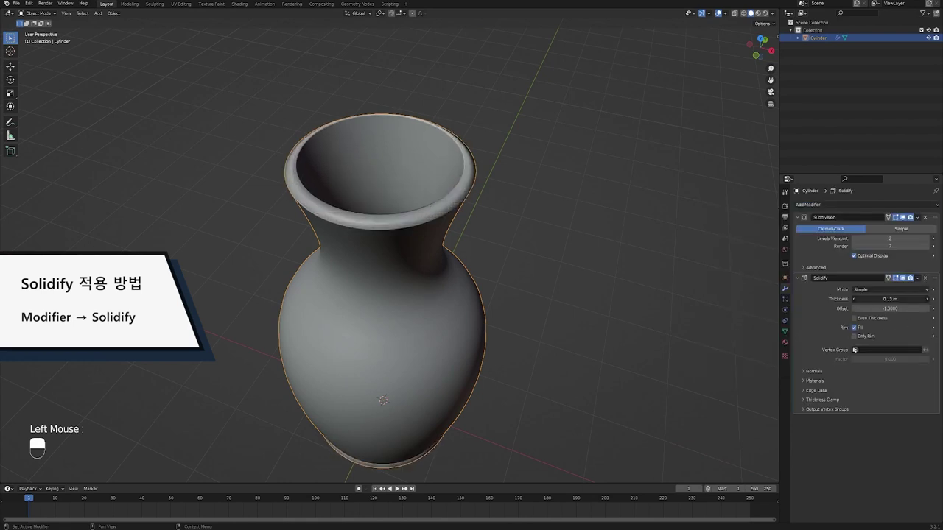
middle_click(521, 309)
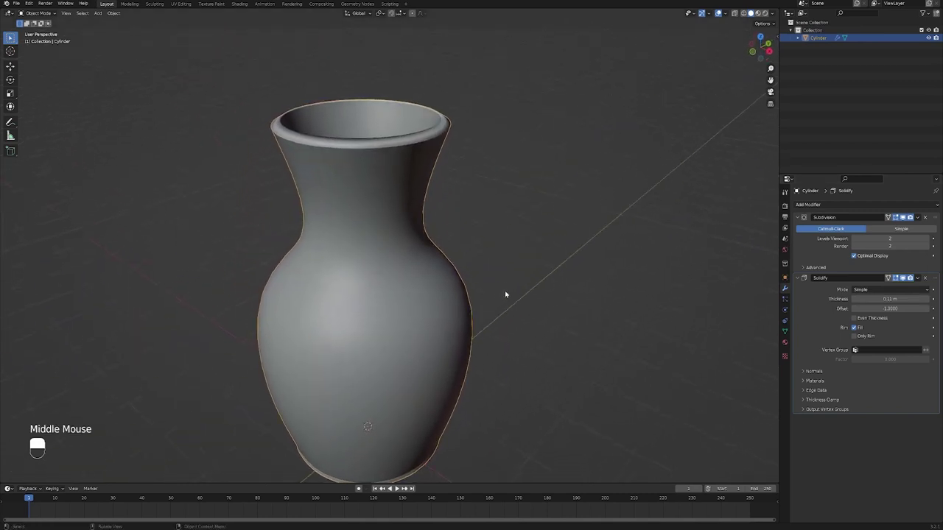
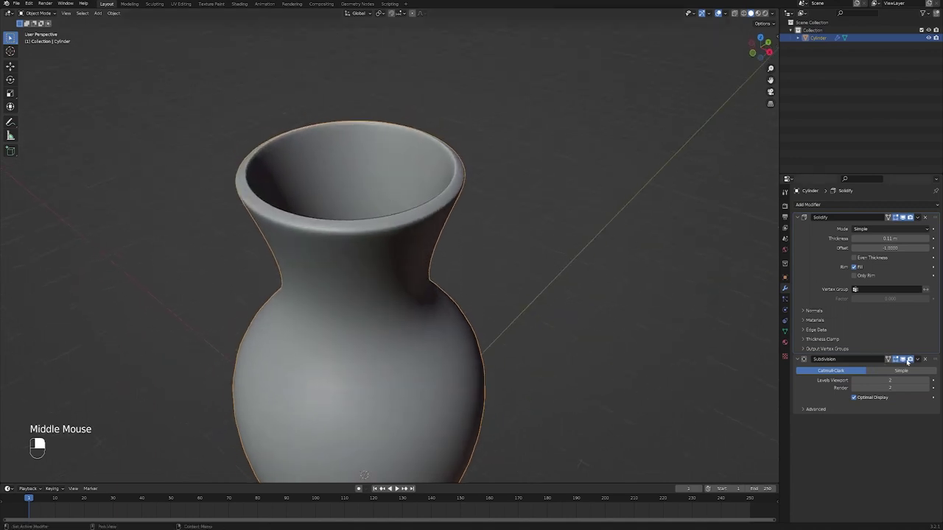
- Reduce the Solidify thickness to 0.08 m and check the mouth from above and the side
left_click(907, 359)
middle_click(380, 213)
left_click_drag(381, 212, 380, 229)
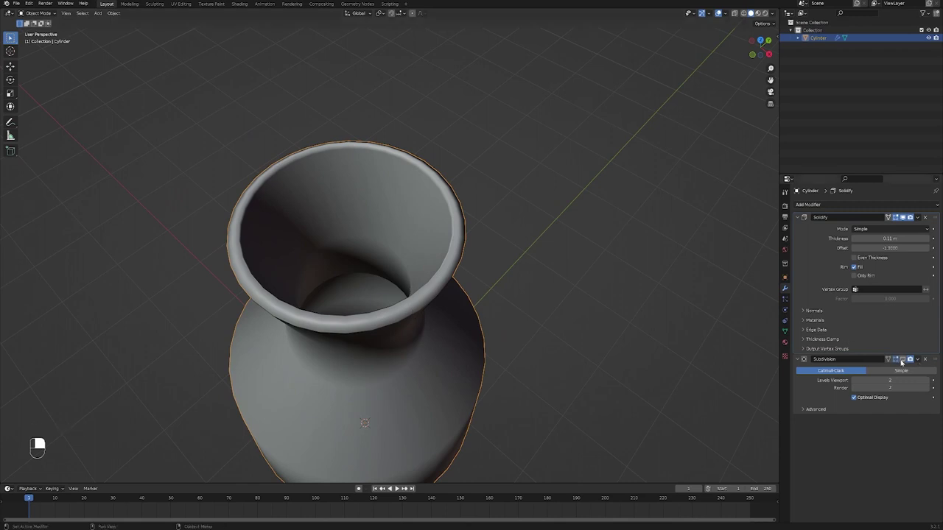
left_click(906, 361)
middle_click(407, 277)
left_click_drag(394, 249, 397, 291)
- Orbit below the vase to confirm the thickened walls around the open base
middle_click(400, 242)
scroll("down", 3)
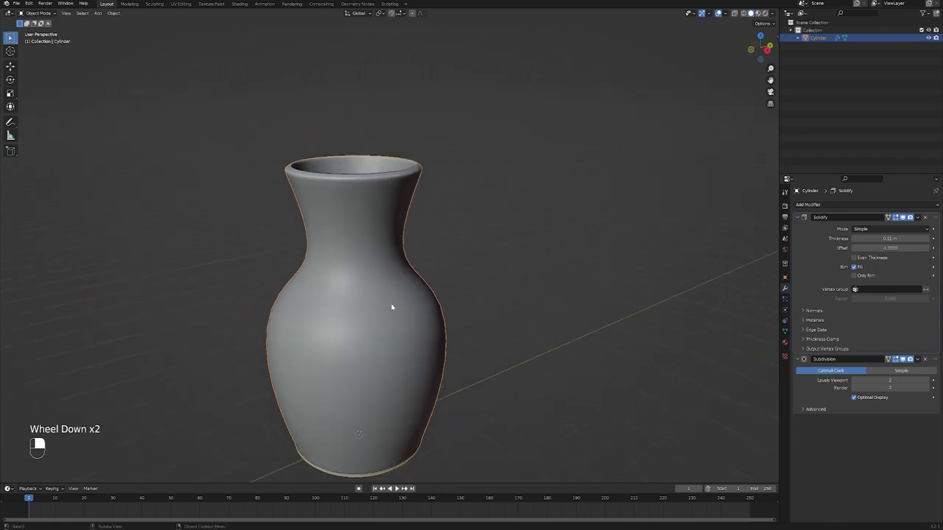
middle_click(409, 335)
left_click_drag(428, 297, 550, 311)
middle_click(434, 357)
scroll("up", 3)
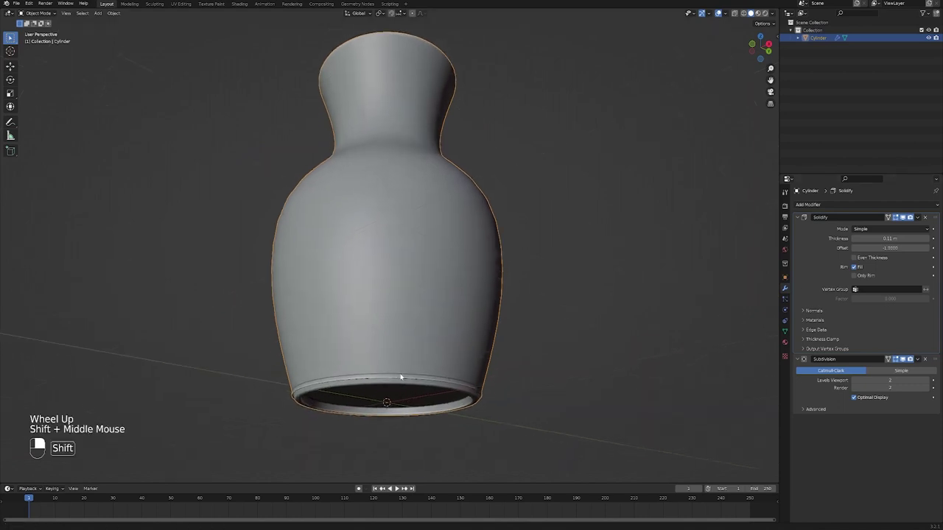
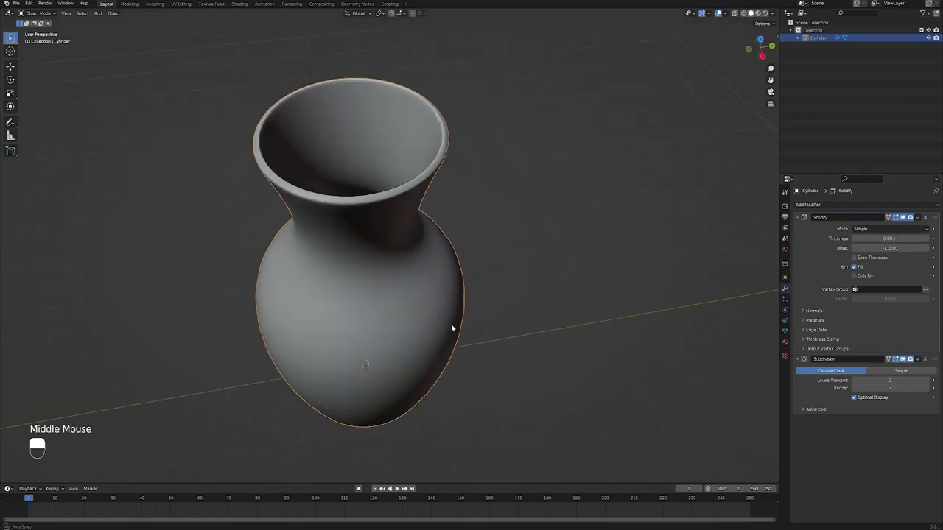
middle_click(416, 285)
scroll("up", 3)
scroll("down", 3)
middle_click(419, 290)
scroll("down", 3)
middle_click(476, 302)
middle_click(473, 290)
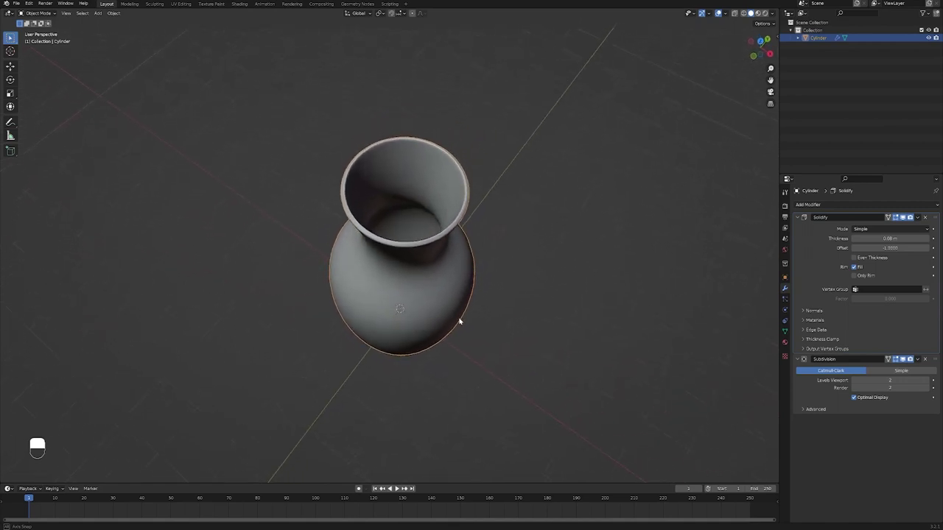
middle_click(465, 299)
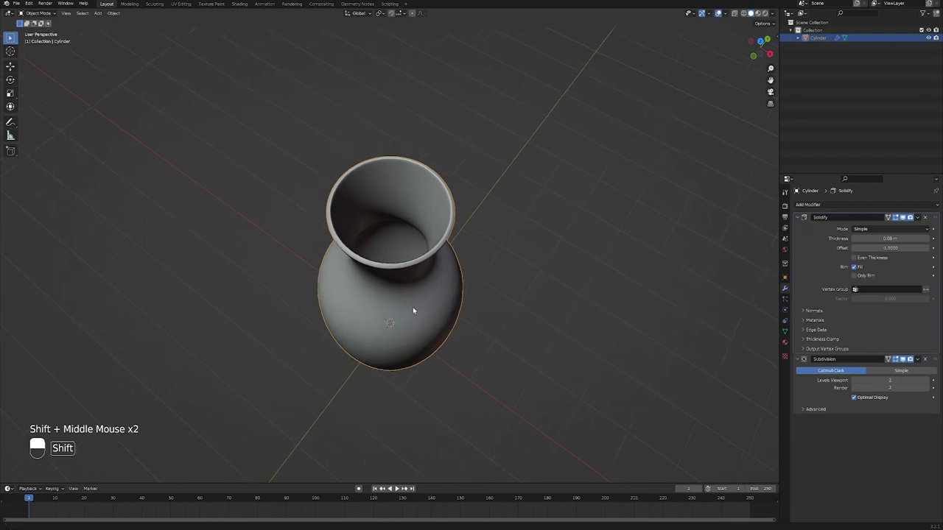
middle_click(419, 311)
left_click(429, 324)
left_click(456, 219)
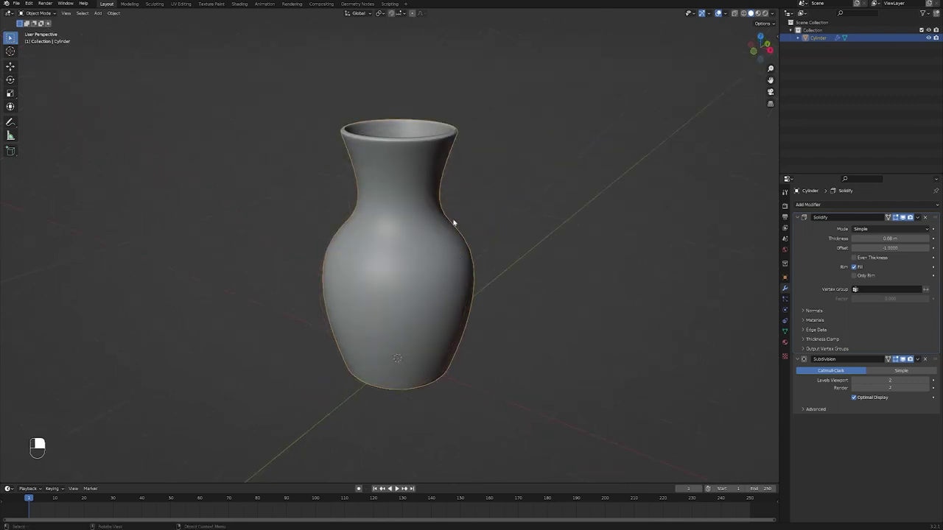